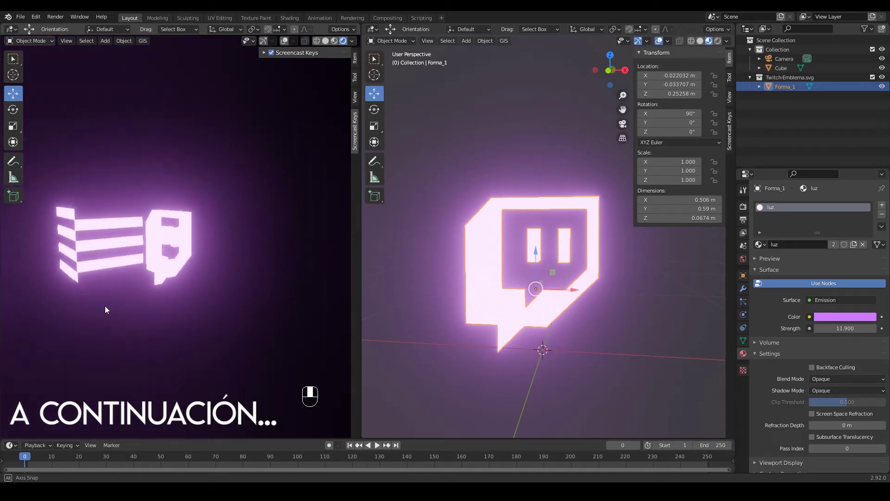
Orbit the rendered preview until the glowing Twitch logo faces straight on.
left_click_drag(320, 314, 139, 303)
left_click_drag(197, 268, 239, 231)
left_click_drag(250, 252, 247, 284)
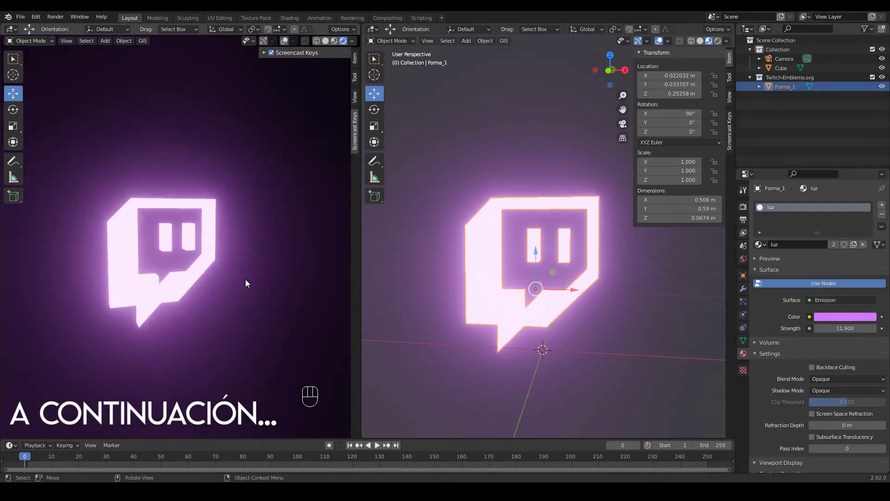
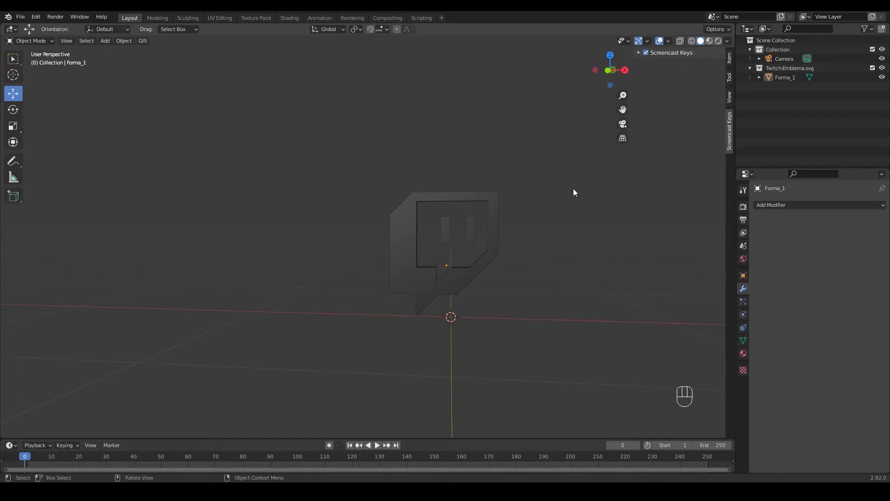
Orbit and zoom around the extruded Twitch logo, then pull back to see the whole grid.
left_click_drag(579, 223, 498, 211)
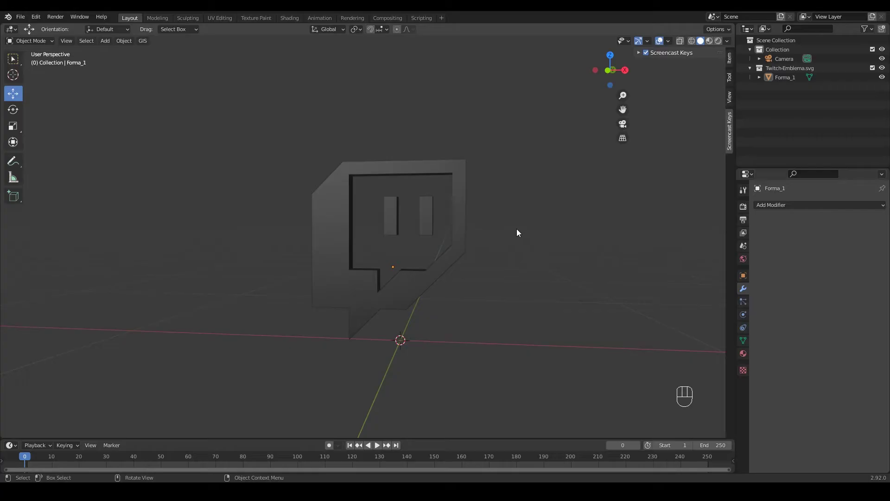
left_click_drag(533, 240, 558, 255)
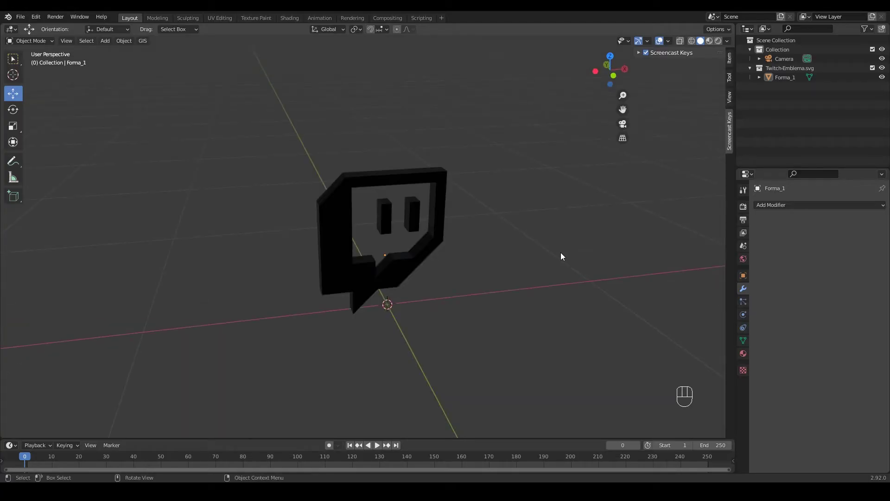
left_click(501, 267)
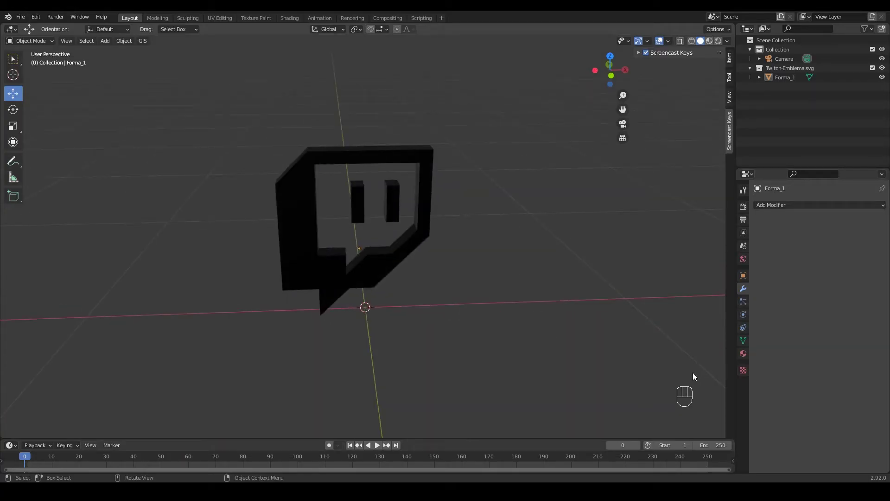
left_click_drag(641, 417, 686, 396)
middle_click(686, 396)
left_click_drag(660, 398, 634, 392)
left_click_drag(634, 392, 672, 377)
left_click_drag(652, 375, 672, 379)
middle_click(673, 378)
left_click_drag(655, 376, 605, 350)
left_click_drag(512, 315, 449, 332)
left_click_drag(468, 332, 501, 322)
left_click_drag(455, 328, 535, 312)
left_click_drag(528, 312, 455, 339)
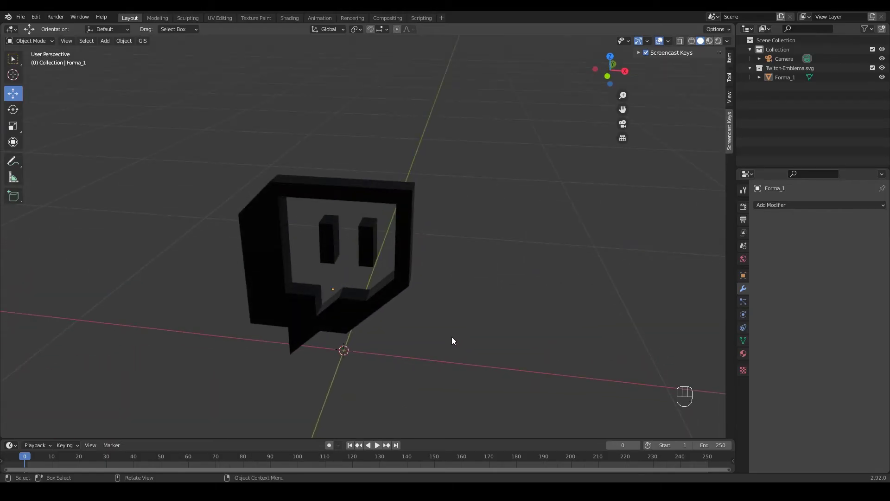
left_click_drag(454, 325, 466, 317)
middle_click(466, 316)
left_click_drag(458, 293, 475, 273)
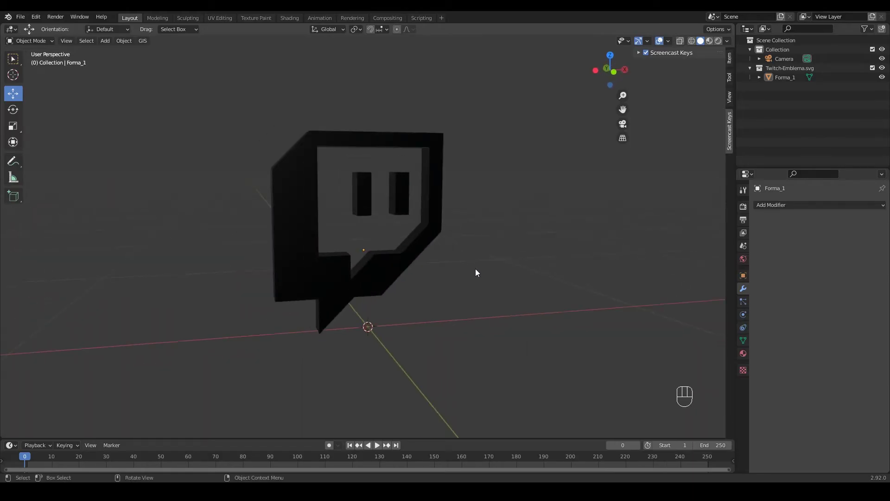
left_click_drag(478, 271, 467, 295)
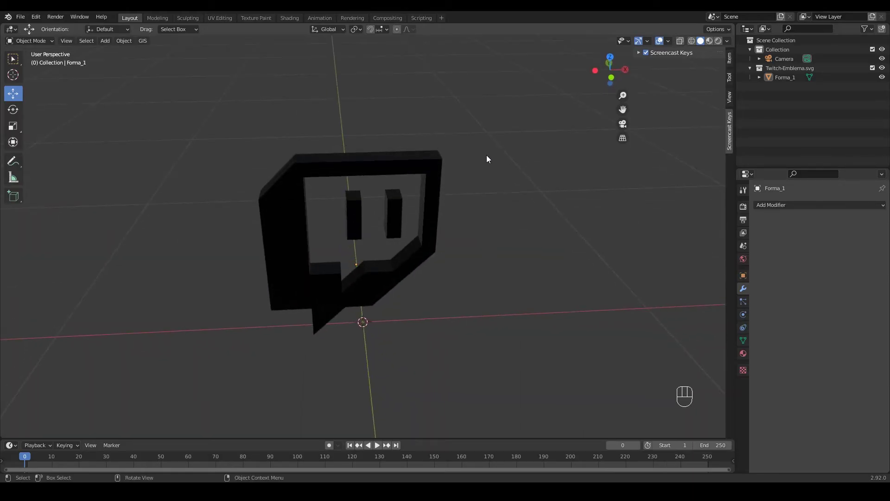
left_click(472, 217)
left_click_drag(312, 234, 366, 217)
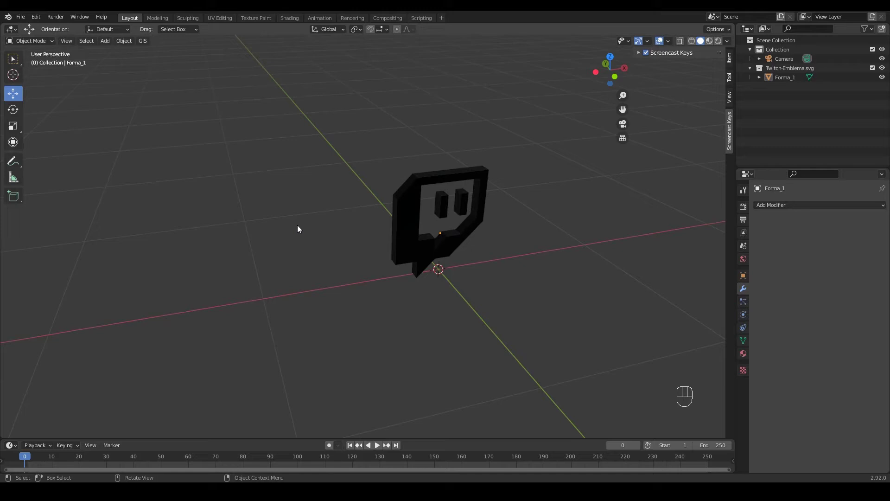
Add a mesh cube, move it to the left of the logo and scale it.
key("shift+a")
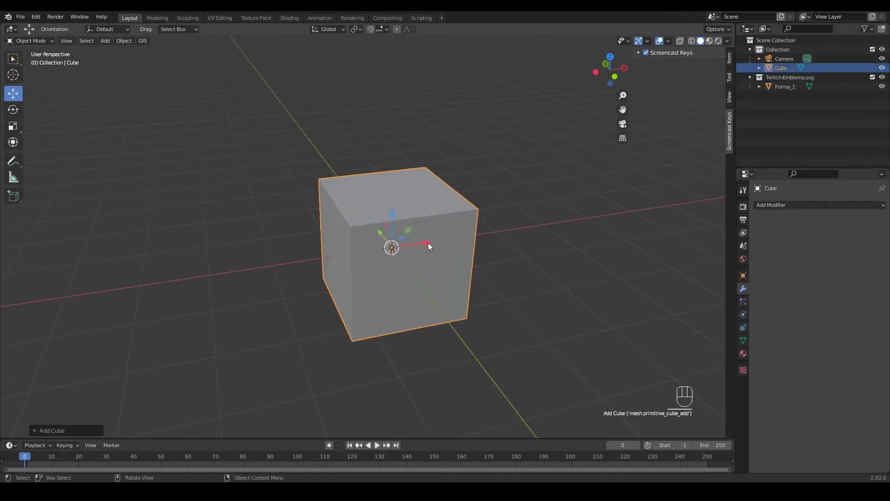
left_click_drag(427, 246, 347, 251)
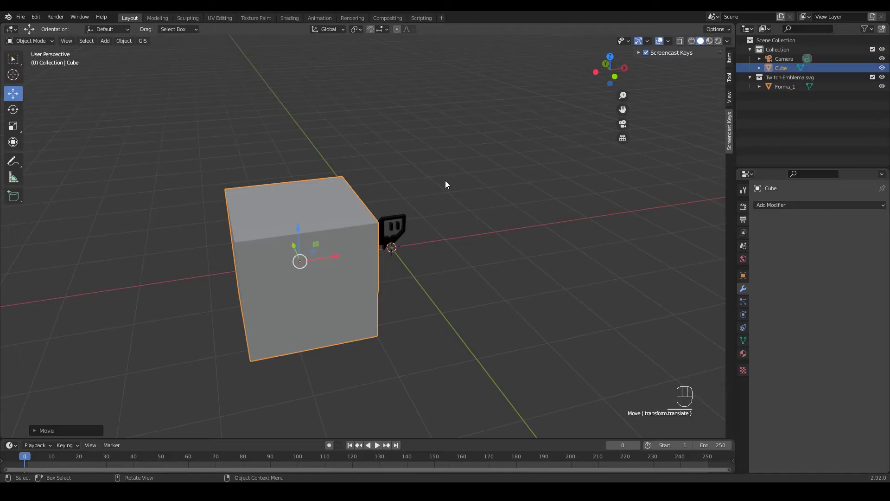
key("s")
left_click_drag(315, 238, 311, 217)
left_click(268, 223)
left_click_drag(350, 214, 396, 226)
middle_click(388, 228)
In Edit Mode, slice the cube into horizontal bands with loop cuts and return to Object Mode.
key("Tab")
left_click_drag(341, 253, 357, 241)
left_click(357, 242)
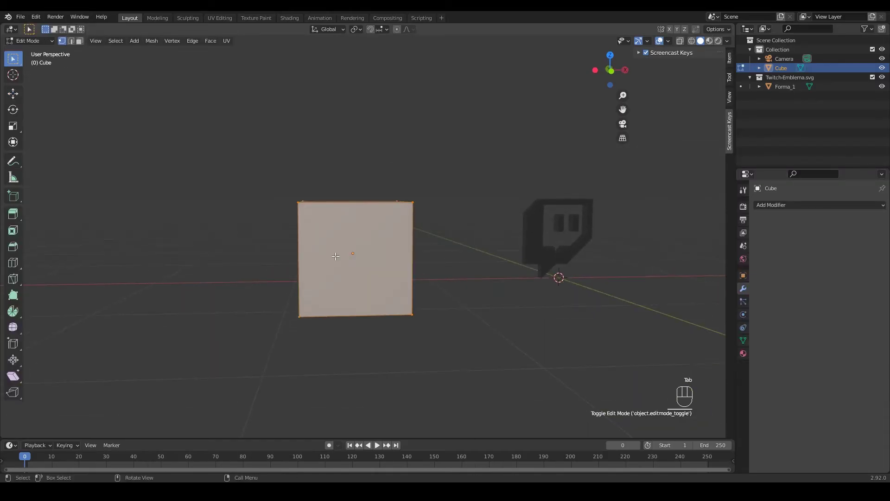
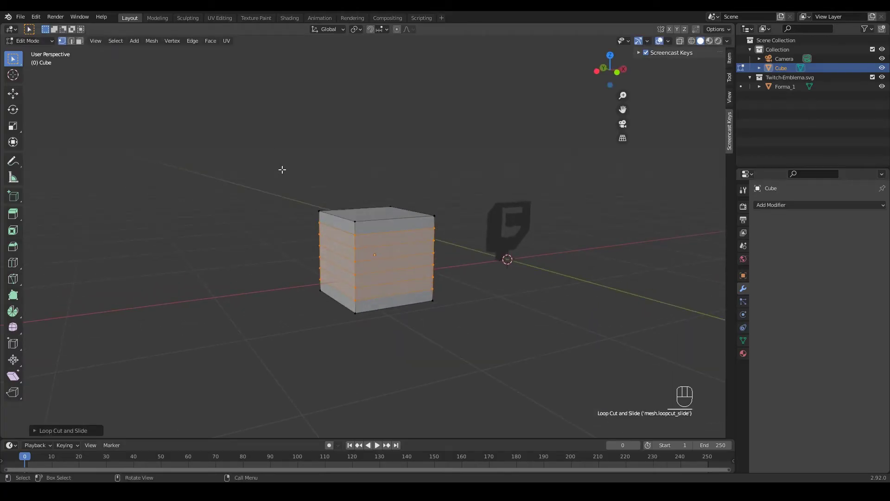
left_click_drag(335, 174, 333, 195)
key("Tab")
Create a new material for the cube, name it rojo and set its base colour to red.
left_click_drag(381, 249, 342, 239)
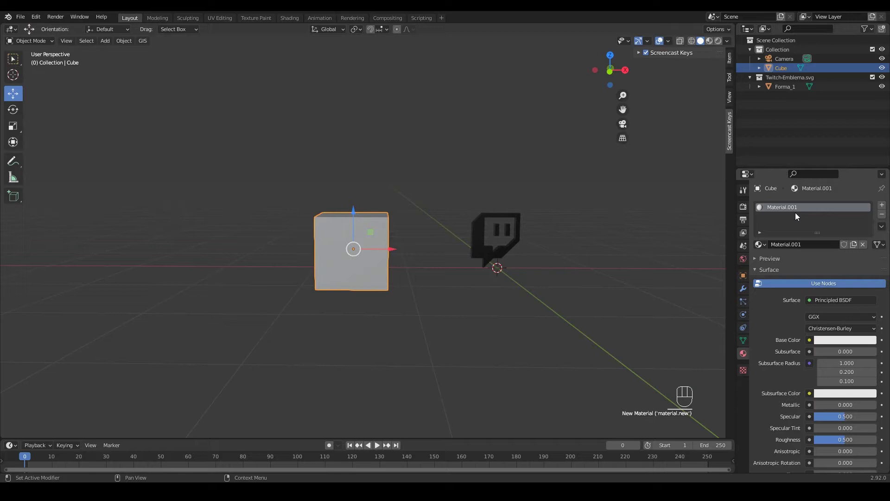
left_click_drag(796, 211, 786, 218)
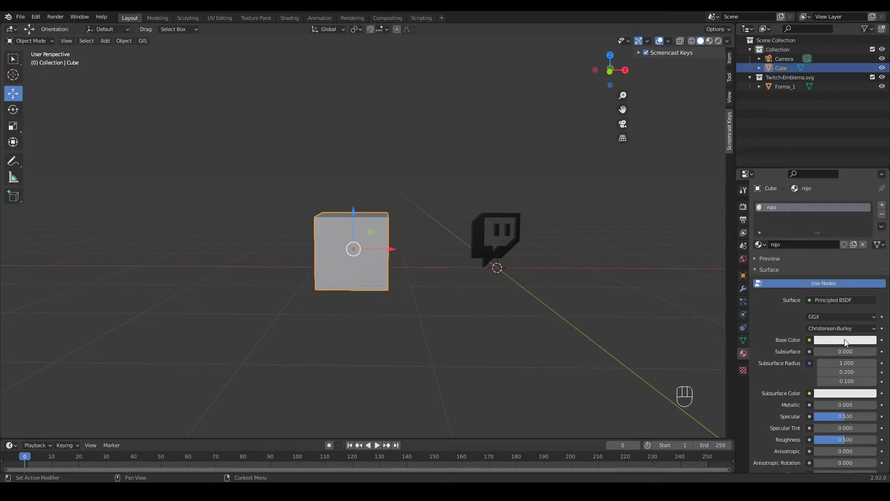
left_click(847, 344)
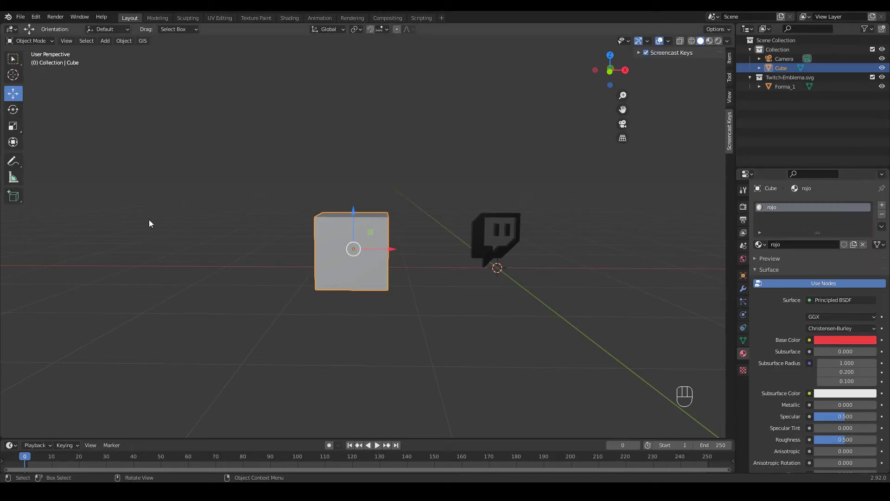
left_click(699, 46)
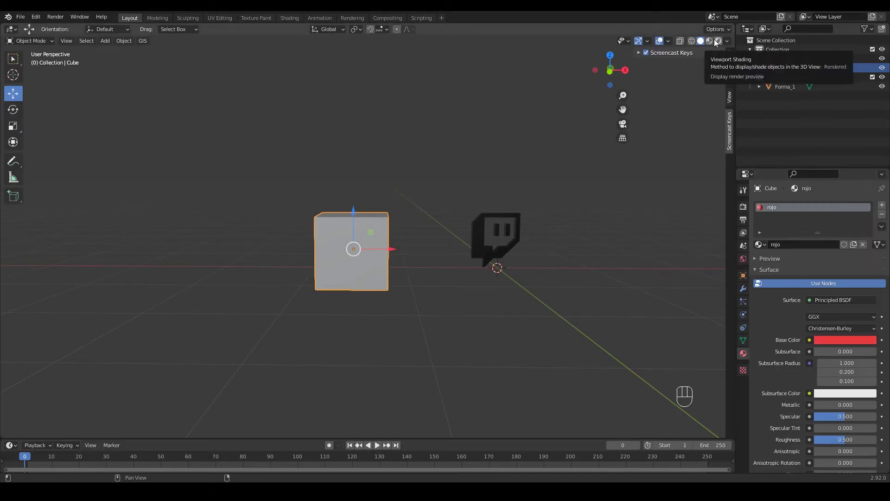
Show the red cube in Material Preview and Rendered shading and orbit around it.
left_click(714, 43)
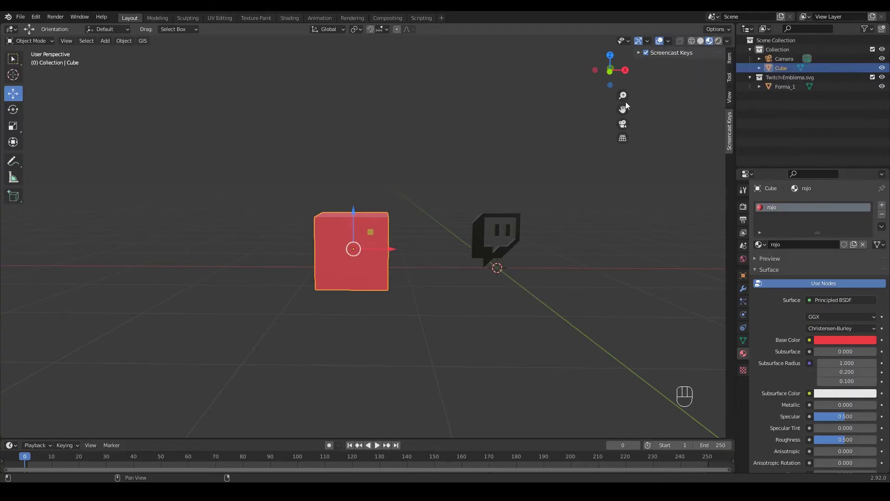
left_click(476, 208)
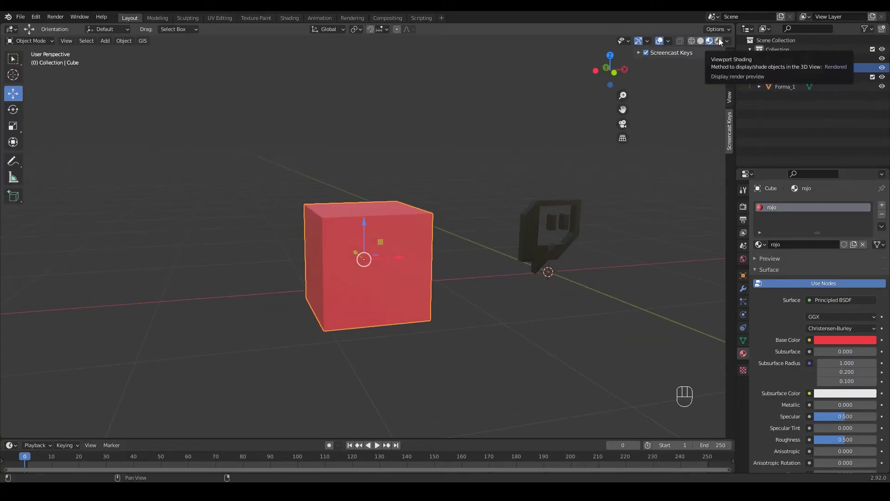
left_click(721, 43)
left_click_drag(441, 233, 450, 227)
left_click_drag(434, 233, 430, 243)
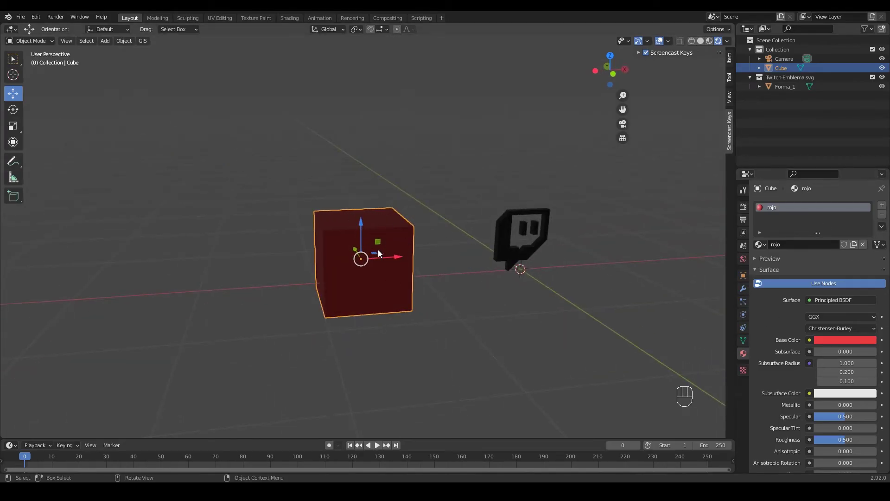
left_click_drag(361, 256, 365, 257)
left_click_drag(361, 249, 392, 241)
In face select mode, pick alternating horizontal bands on the first sides of the cube.
key("Tab")
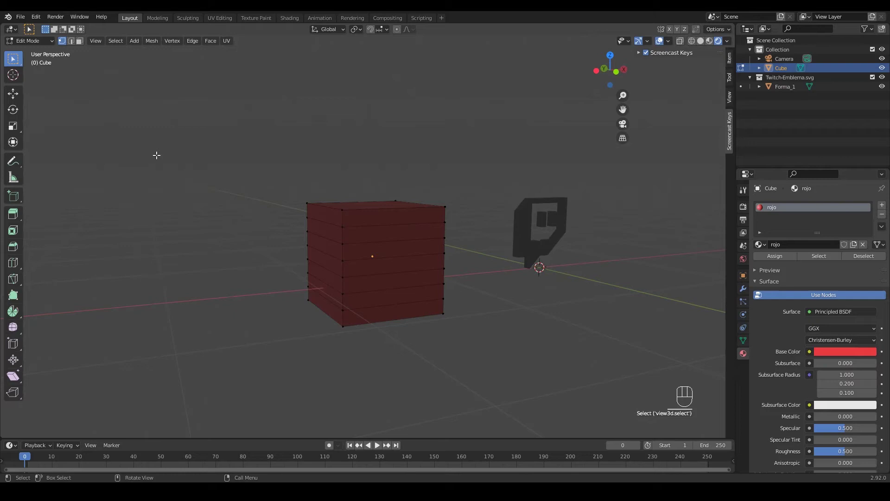
left_click(81, 47)
left_click(378, 211)
left_click_drag(332, 255, 354, 264)
left_click(373, 251)
left_click(340, 240)
left_click(347, 279)
left_click_drag(397, 330, 366, 326)
left_click_drag(376, 327, 315, 319)
left_click(325, 289)
left_click(335, 255)
Add the alternate bands on the remaining sides and check the striped selection all round.
left_click_drag(359, 239, 291, 263)
left_click_drag(316, 270, 262, 263)
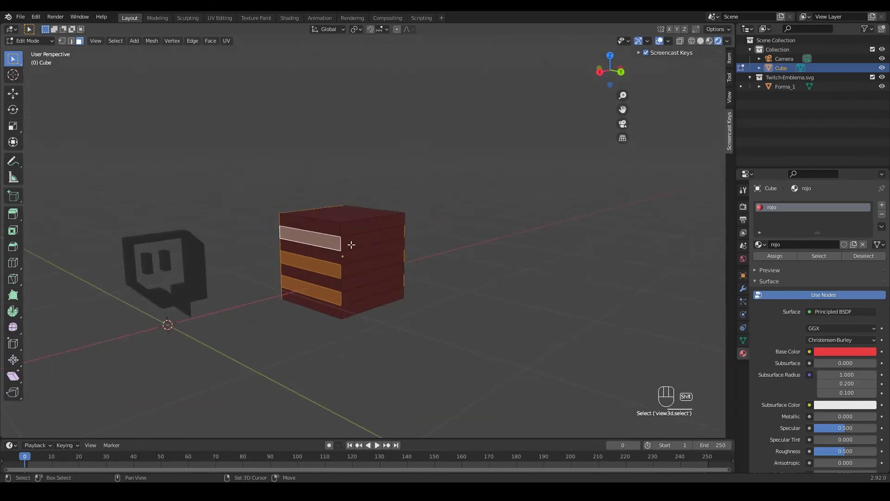
left_click(365, 252)
left_click(368, 277)
left_click(363, 305)
left_click_drag(303, 309, 413, 296)
left_click_drag(353, 297, 402, 298)
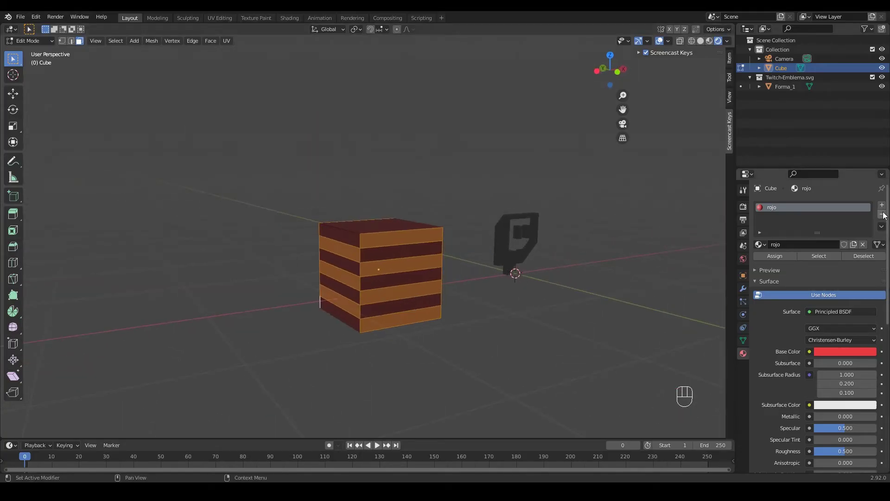
Create a second material named luz for the selected stripes and set its Surface to Emission.
left_click(884, 208)
left_click(816, 270)
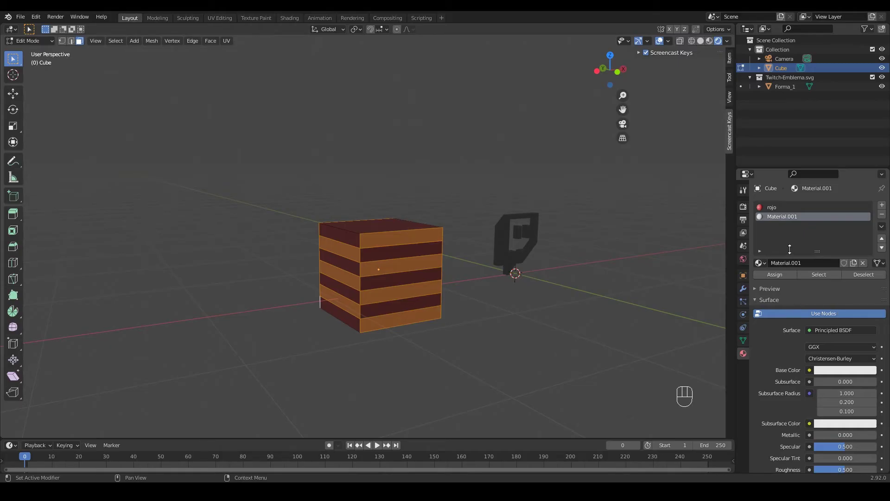
left_click_drag(795, 219, 805, 237)
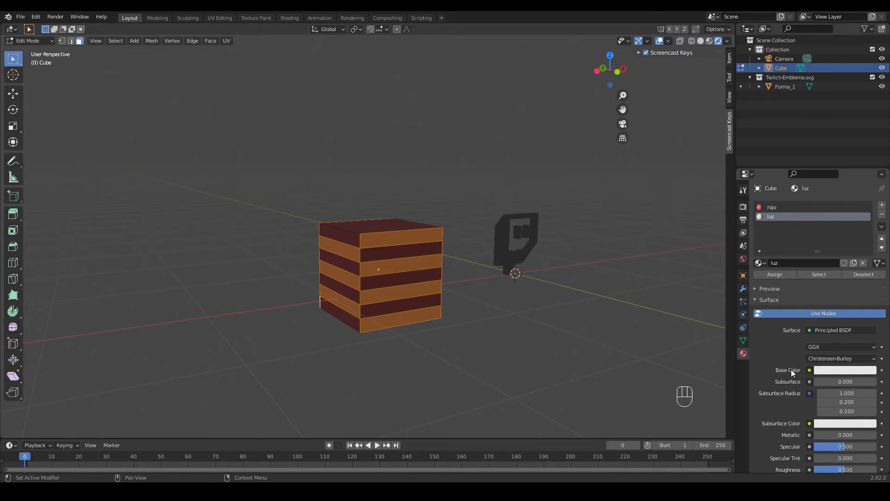
left_click(748, 359)
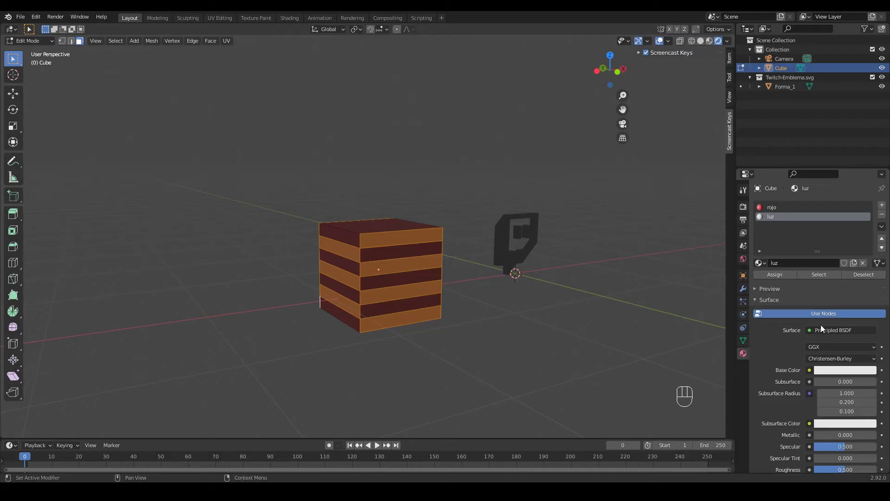
left_click_drag(830, 335, 780, 152)
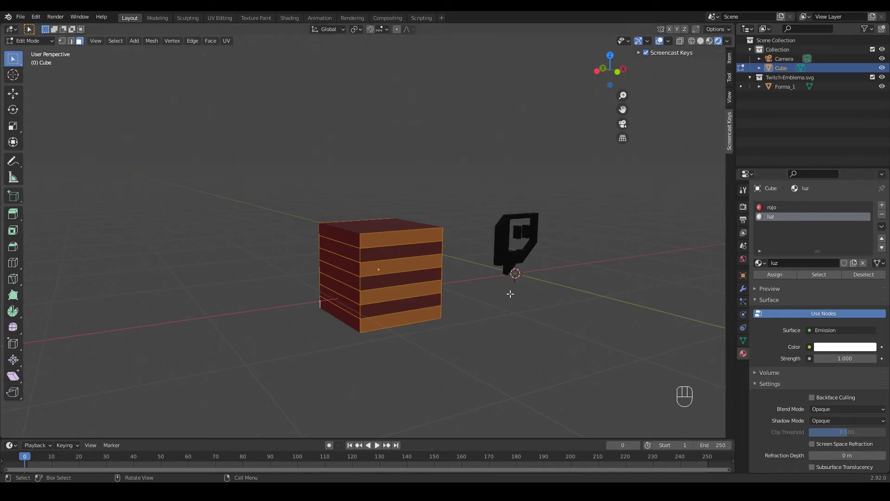
Orbit the view around the striped cube and logo.
left_click_drag(635, 252, 606, 251)
left_click_drag(605, 251, 533, 256)
left_click_drag(406, 274, 431, 270)
left_click_drag(438, 278, 466, 289)
middle_click(473, 292)
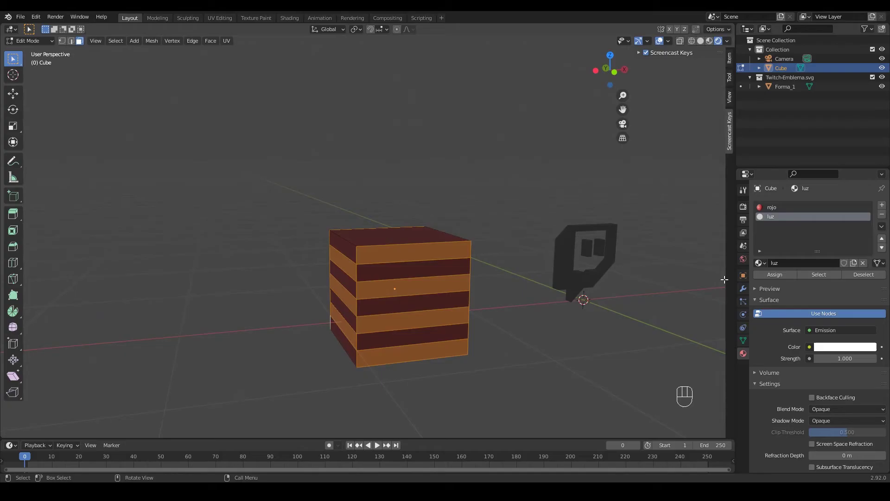
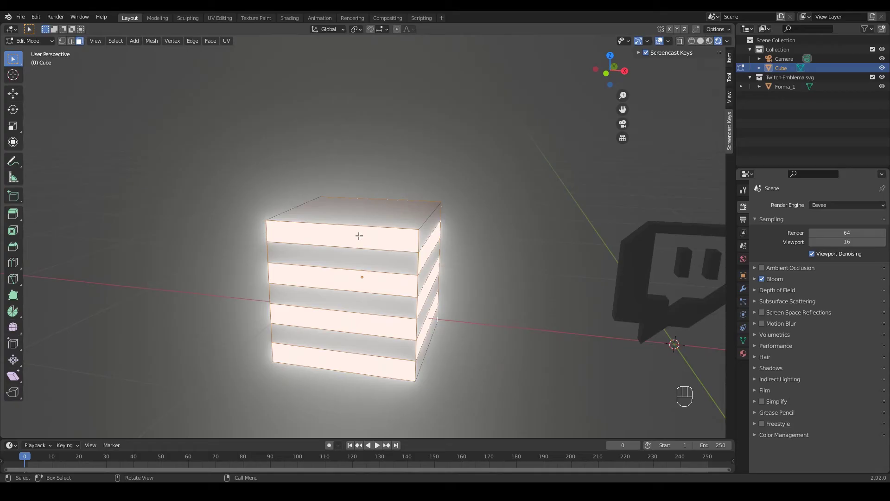
Adjust the rendered view to face the cube's glowing white stripes with bloom.
middle_click(662, 45)
middle_click(639, 45)
left_click_drag(492, 223, 552, 232)
middle_click(519, 264)
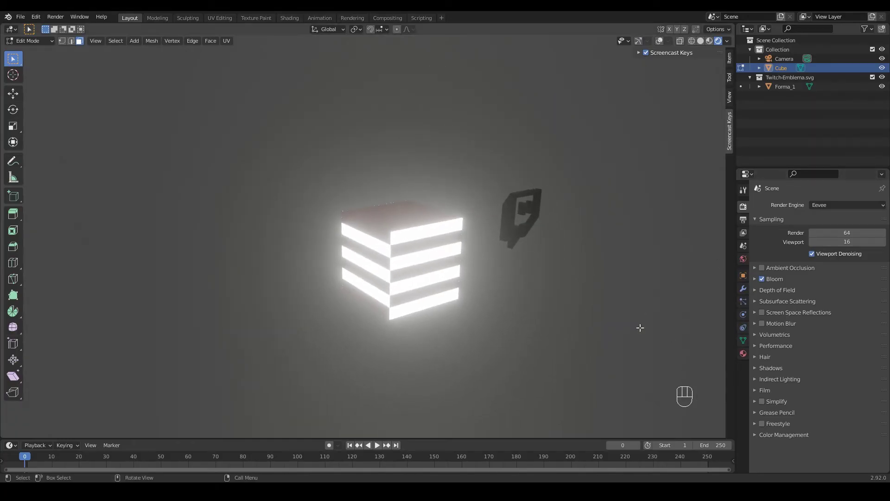
Set the luz material's emission colour to purple and orbit around the glowing cube.
right_click(746, 360)
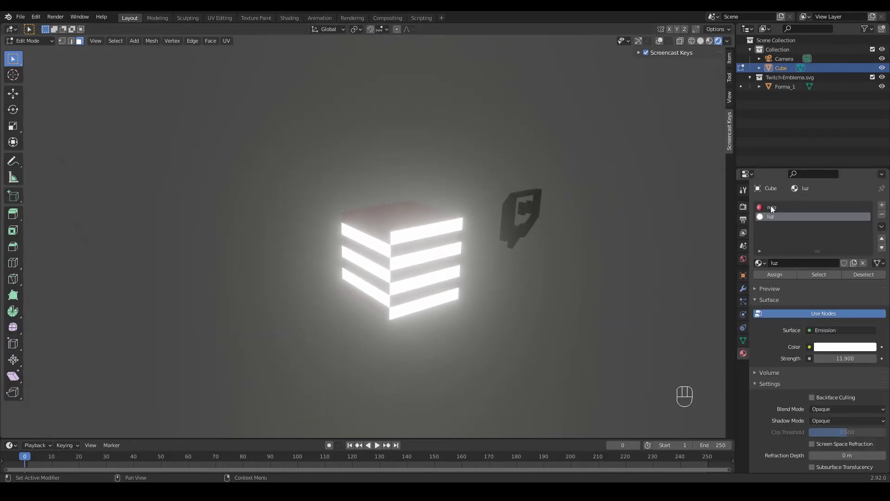
right_click(848, 352)
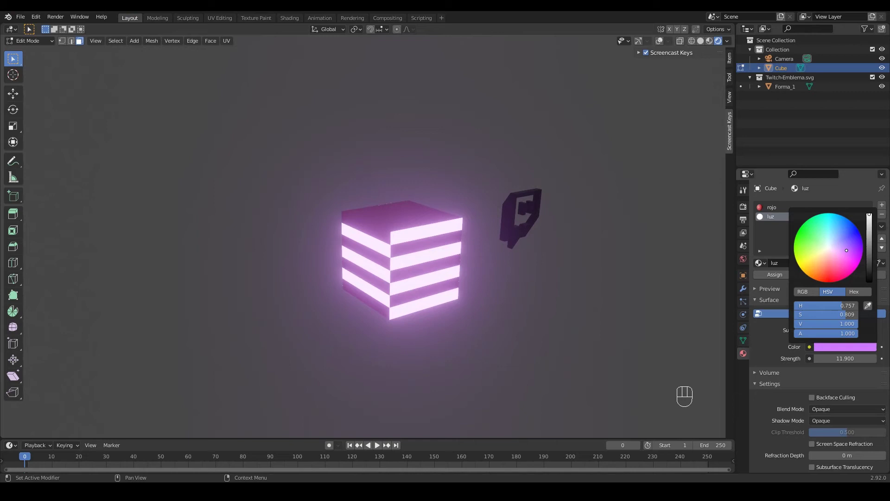
right_click(591, 208)
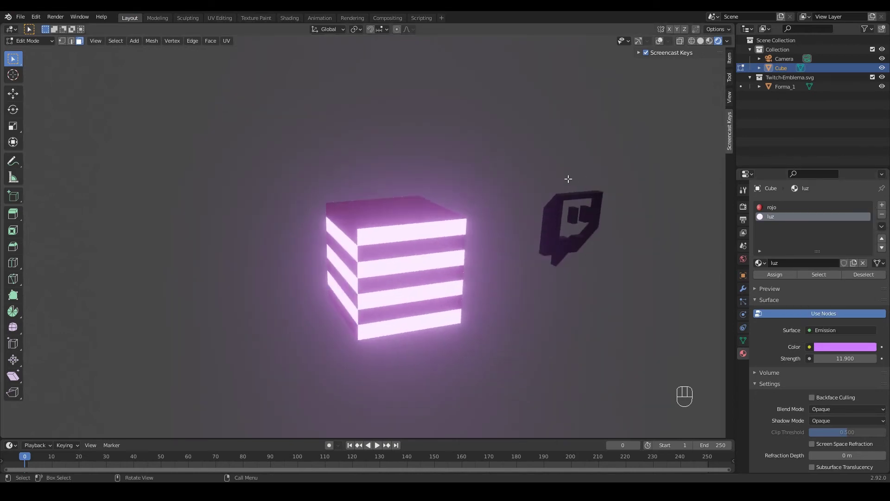
left_click_drag(588, 211, 565, 207)
left_click_drag(493, 259, 579, 165)
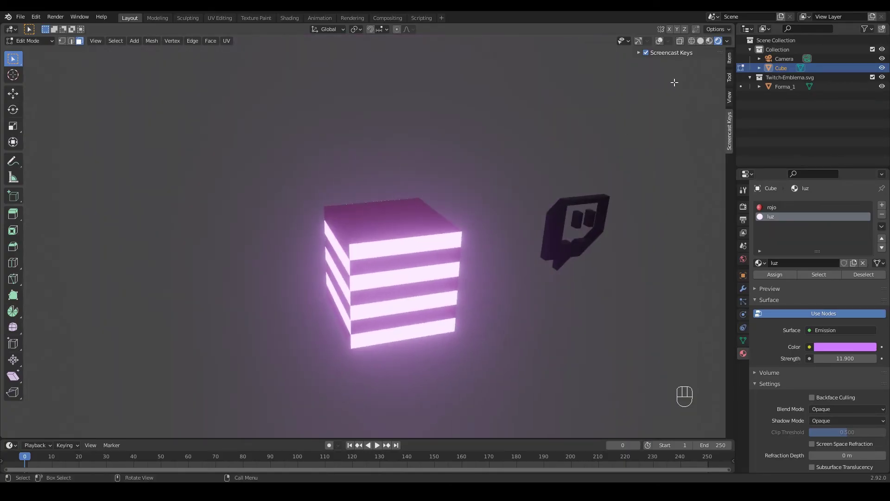
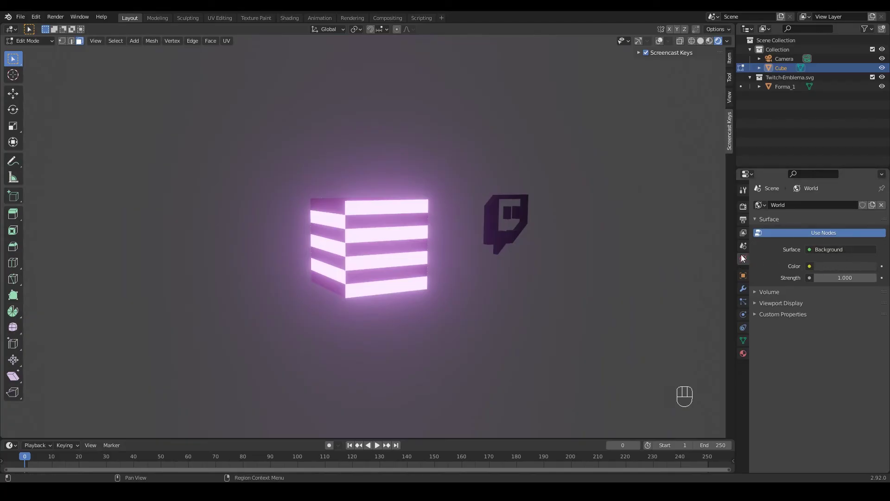
Open the world background colour to darken it toward black.
left_click(853, 273)
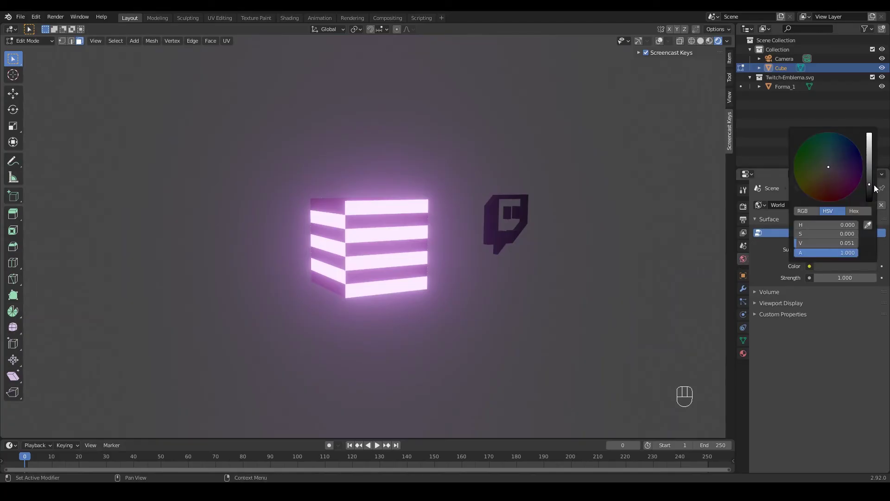
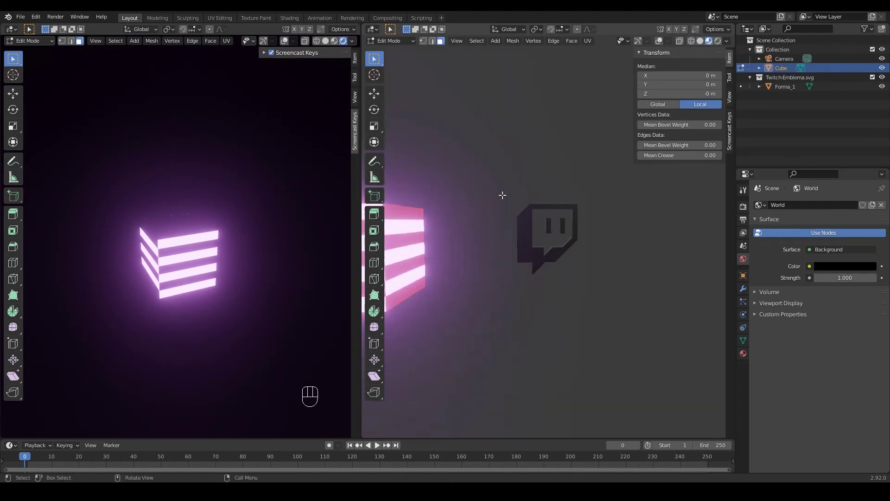
Set the right viewport to Material Preview, orbit it and return to Object Mode.
left_click(601, 189)
left_click(627, 254)
left_click_drag(598, 265, 562, 278)
left_click_drag(570, 284, 590, 295)
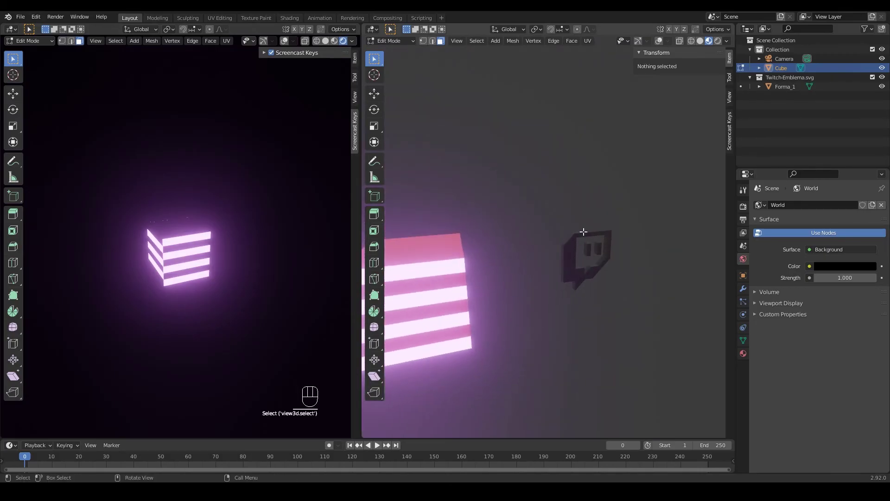
left_click(639, 43)
key("Tab")
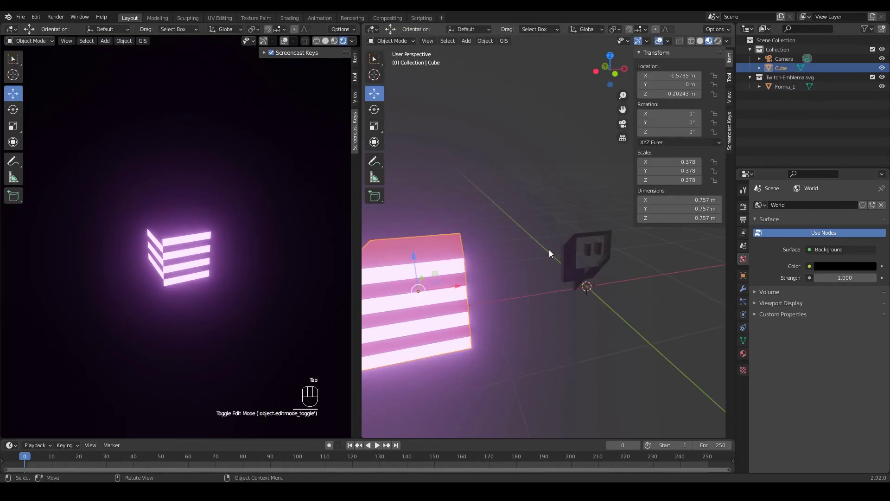
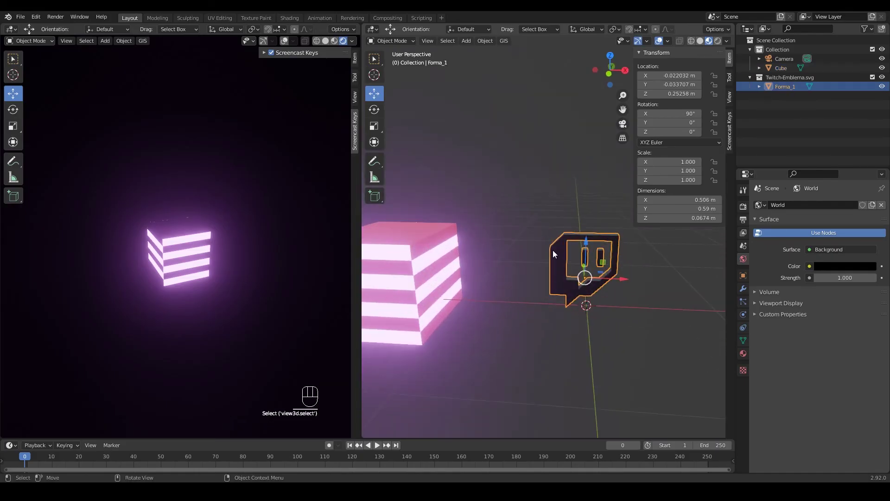
Remove the SVGMat slot from Forma_1 and list the existing materials, including luz.
left_click_drag(562, 262, 522, 264)
left_click(526, 268)
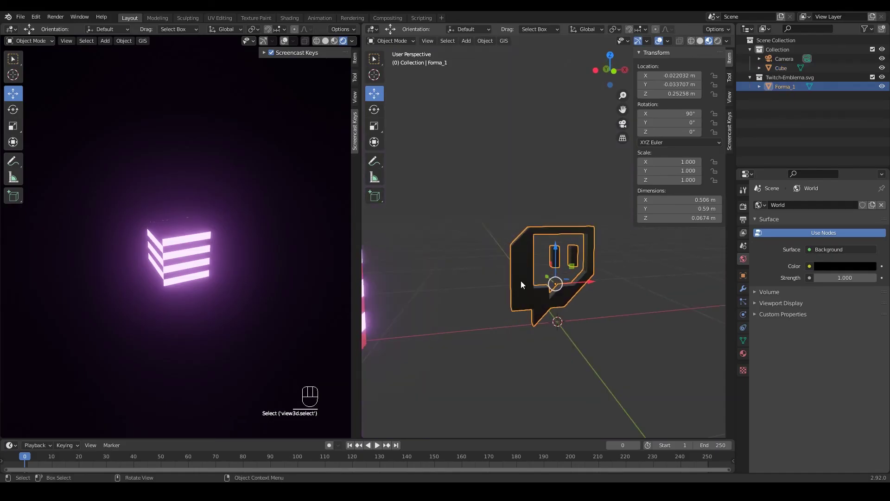
left_click_drag(314, 285, 237, 295)
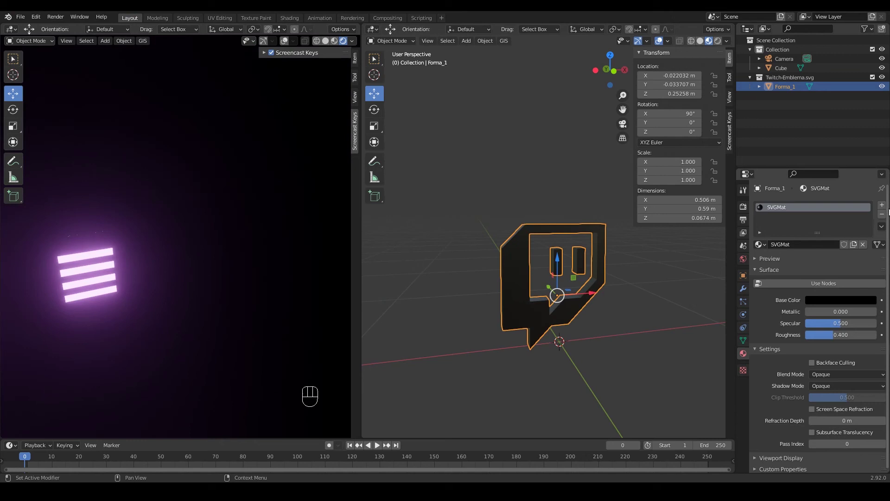
left_click_drag(630, 285, 638, 271)
left_click_drag(884, 218, 773, 250)
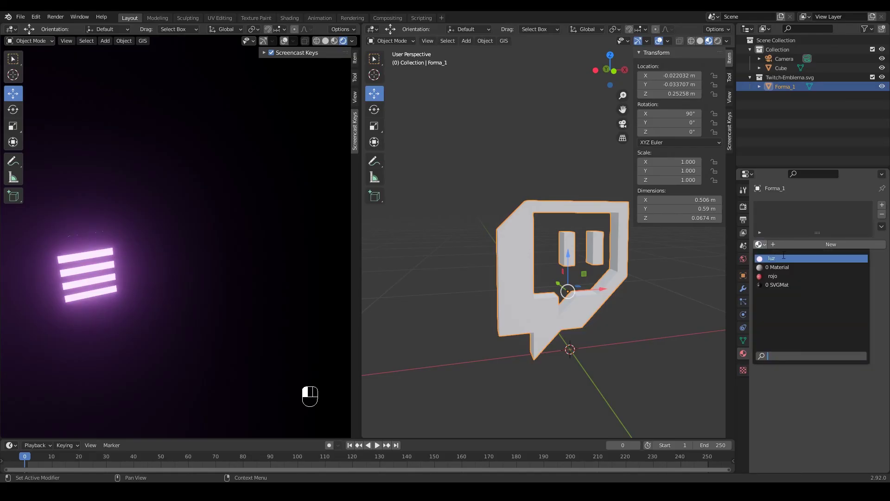
Assign the purple luz emission material to the logo and frame it in the left view.
left_click(602, 291)
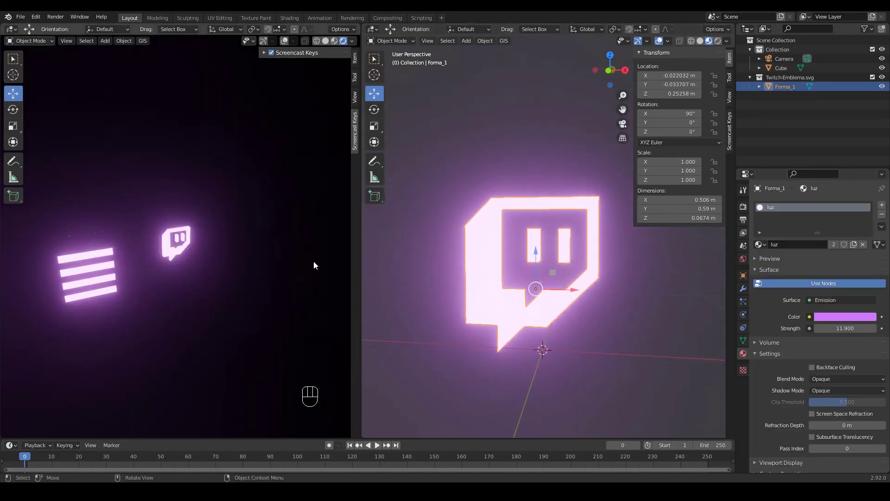
left_click_drag(253, 264, 200, 256)
left_click_drag(195, 281, 250, 273)
left_click_drag(185, 303, 139, 303)
left_click_drag(196, 271, 239, 233)
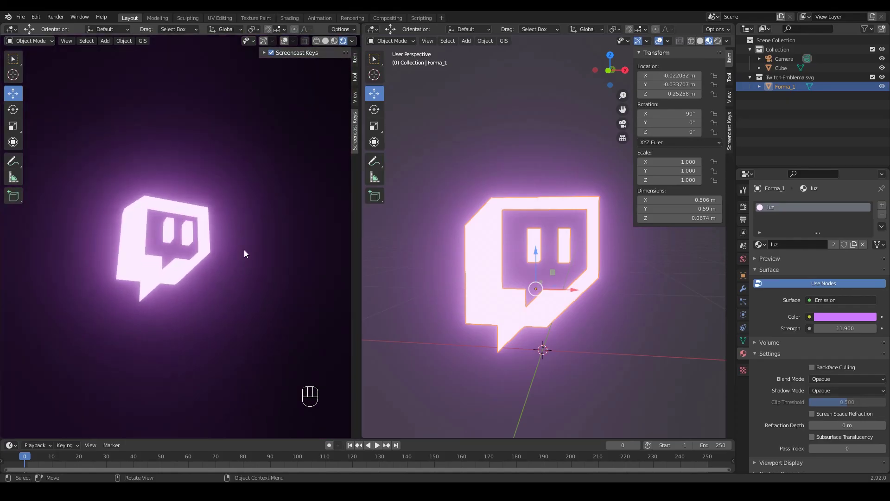
Pull both views back so the glowing logo and striped cube show together.
left_click_drag(250, 251, 246, 283)
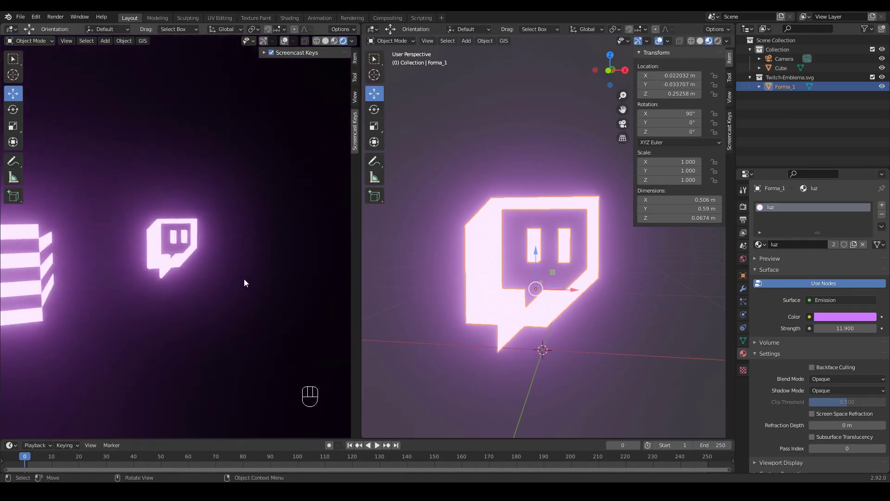
left_click_drag(241, 282, 201, 287)
left_click_drag(187, 296, 217, 280)
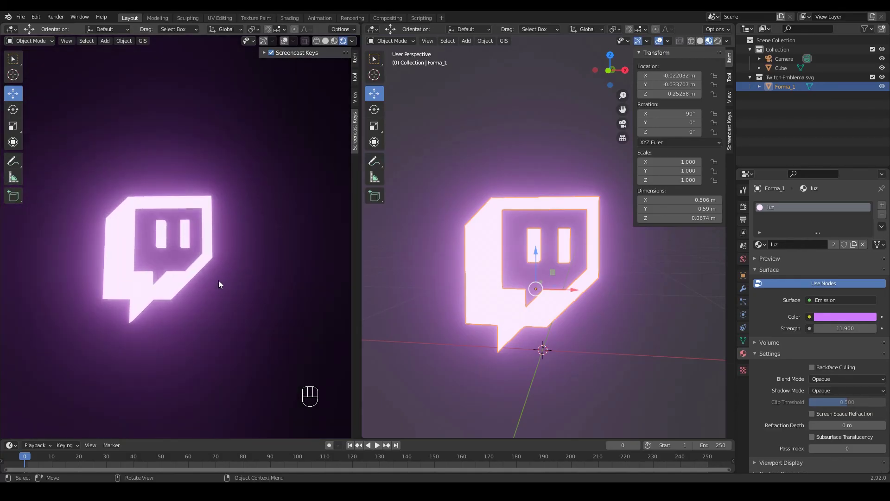
left_click_drag(227, 267, 265, 288)
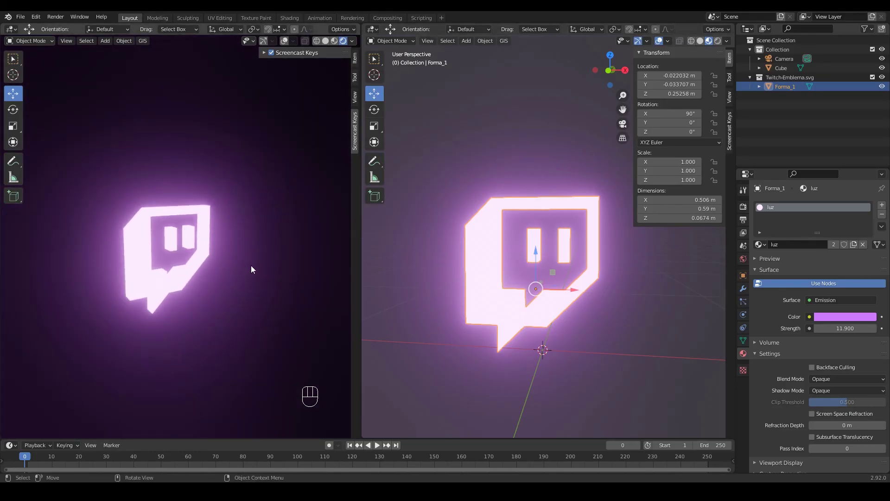
left_click_drag(224, 284, 214, 259)
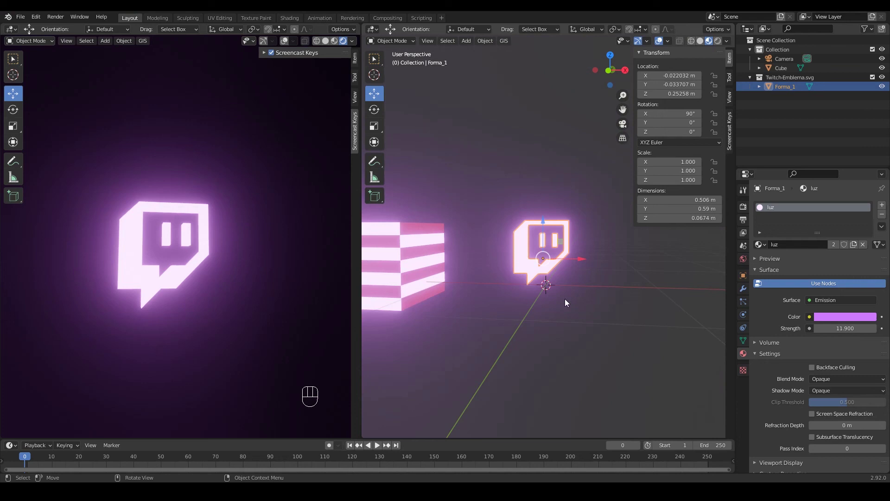
left_click_drag(518, 293, 594, 319)
left_click_drag(594, 320, 647, 290)
left_click_drag(608, 299, 472, 295)
left_click_drag(590, 308, 623, 301)
middle_click(531, 310)
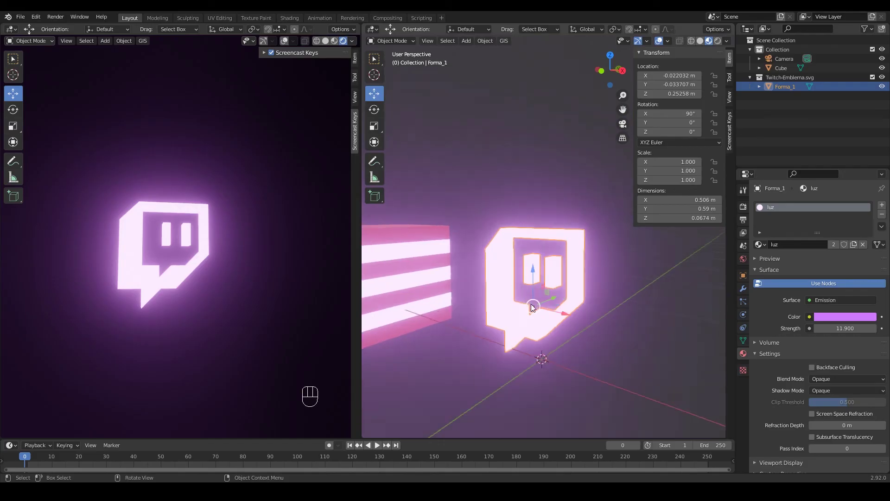
middle_click(548, 295)
middle_click(505, 319)
left_click_drag(507, 325, 551, 328)
left_click_drag(534, 271, 519, 281)
left_click_drag(534, 298, 549, 266)
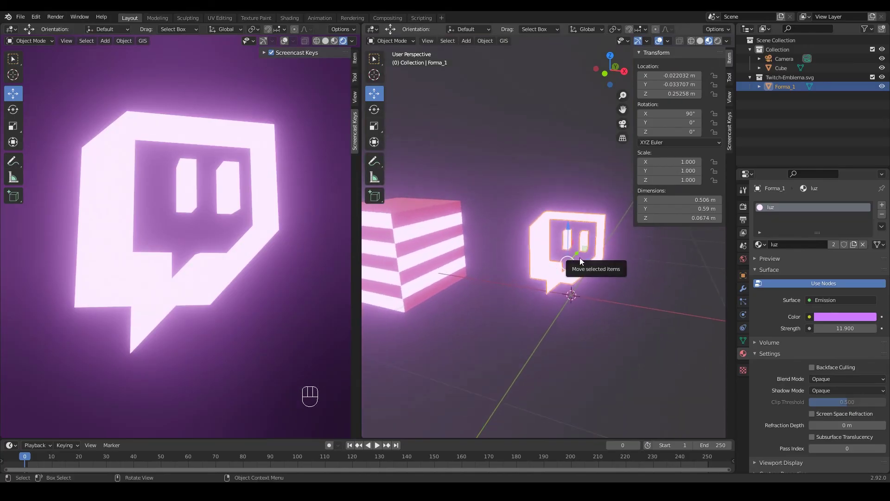